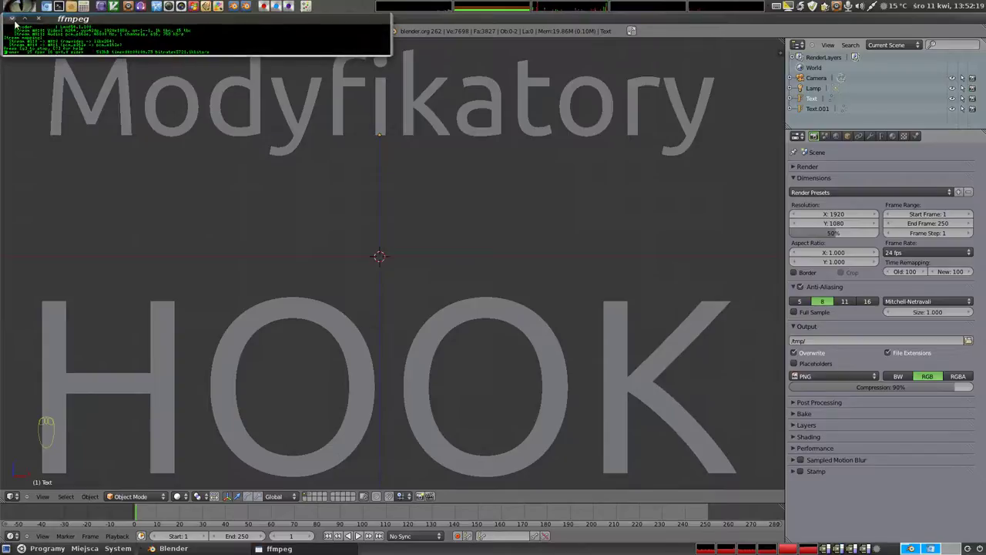
Delete both title text objects, leaving only the camera and lamp
click(636, 31)
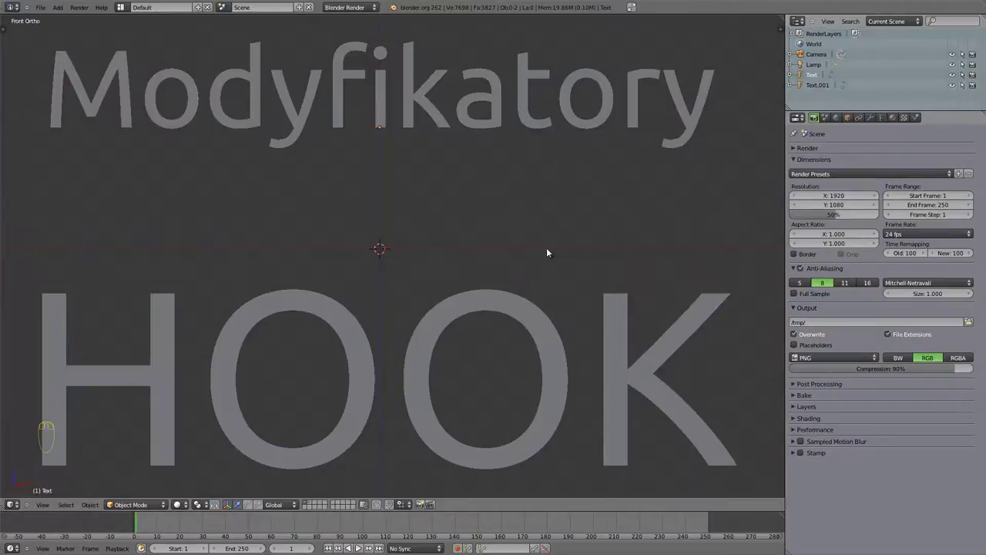
drag(486, 307, 432, 270)
key(x)
key(x)
Add a new cube mesh at the scene centre
key(shift+a)
key(shift+a)
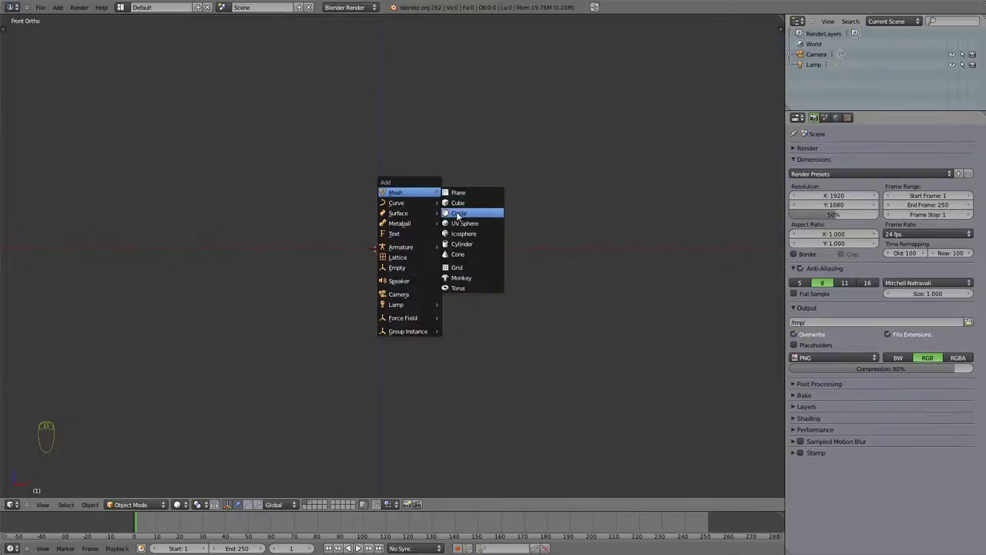
Select the cube and give it a Hook modifier with no target yet
drag(401, 287, 380, 245)
right_click(380, 245)
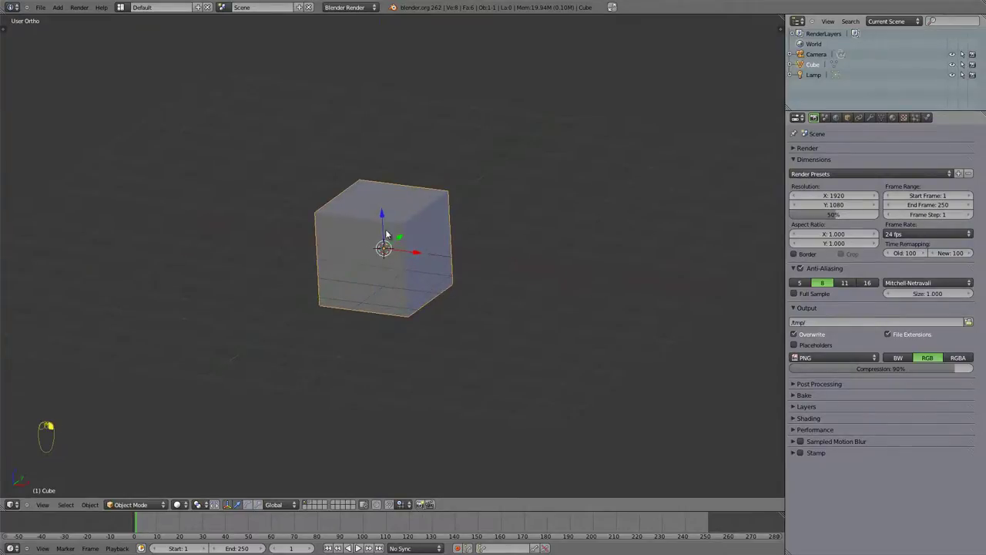
drag(387, 201, 869, 126)
drag(871, 122, 843, 175)
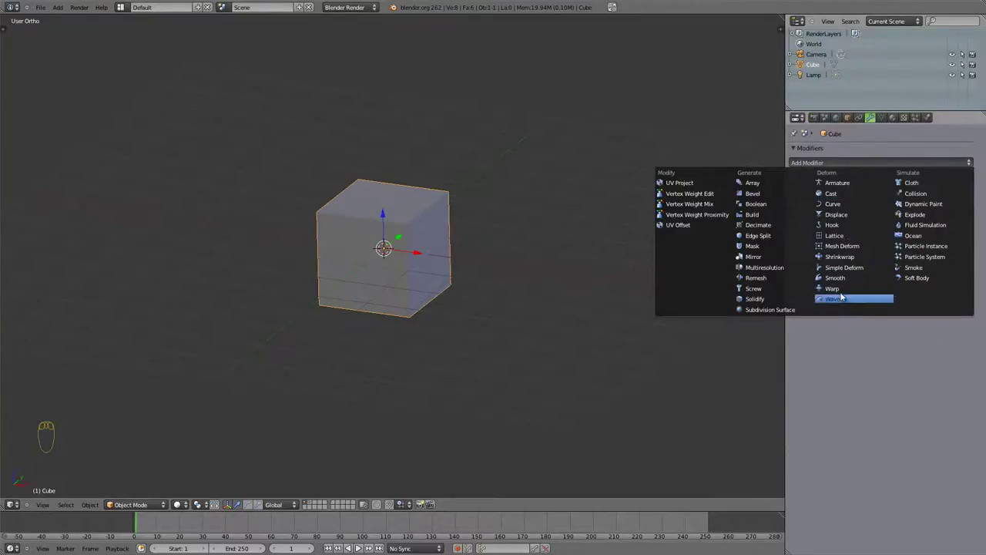
drag(393, 258, 399, 250)
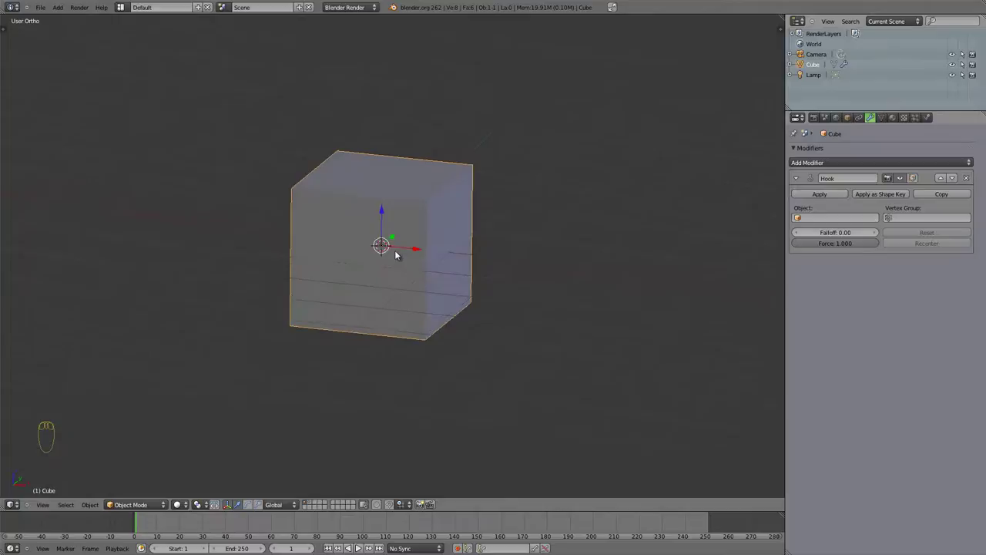
drag(393, 244, 484, 284)
Add an empty and drag it away from the cube
key(shift+a)
click(410, 252)
drag(407, 242, 562, 234)
click(562, 234)
drag(346, 251, 406, 228)
right_click(406, 227)
Place the empty up and to the right of the cube
drag(802, 218, 409, 233)
drag(380, 178, 543, 132)
right_click(552, 126)
key(g)
right_click(508, 99)
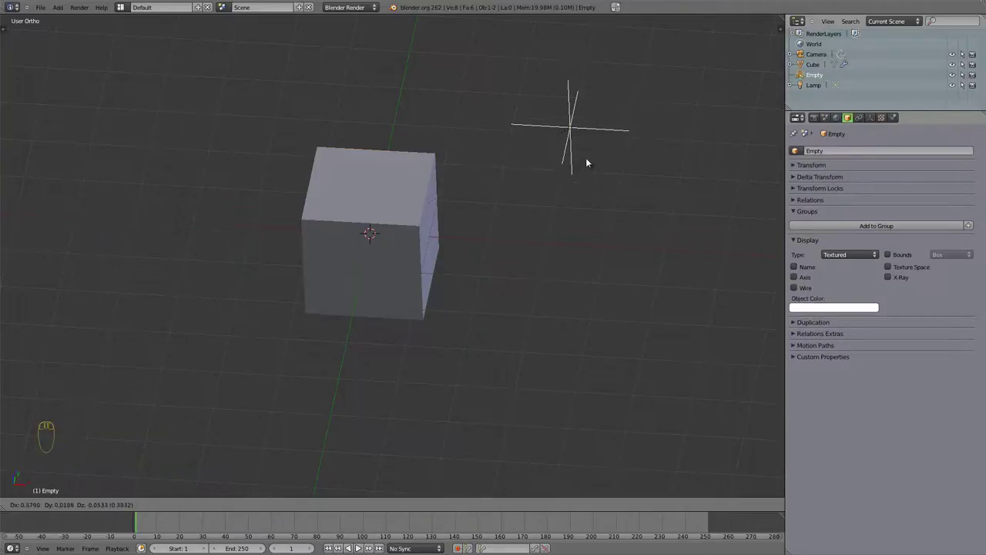
drag(450, 236, 395, 177)
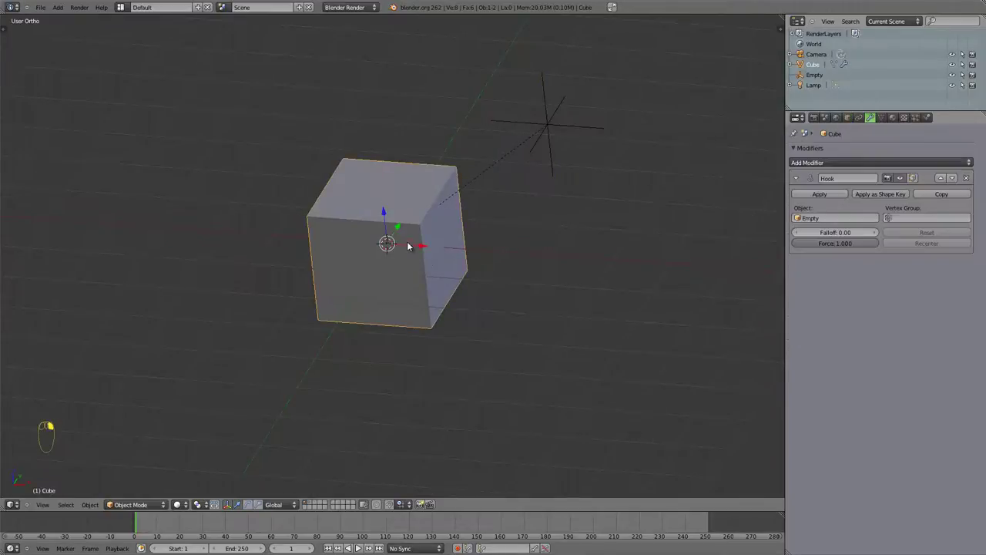
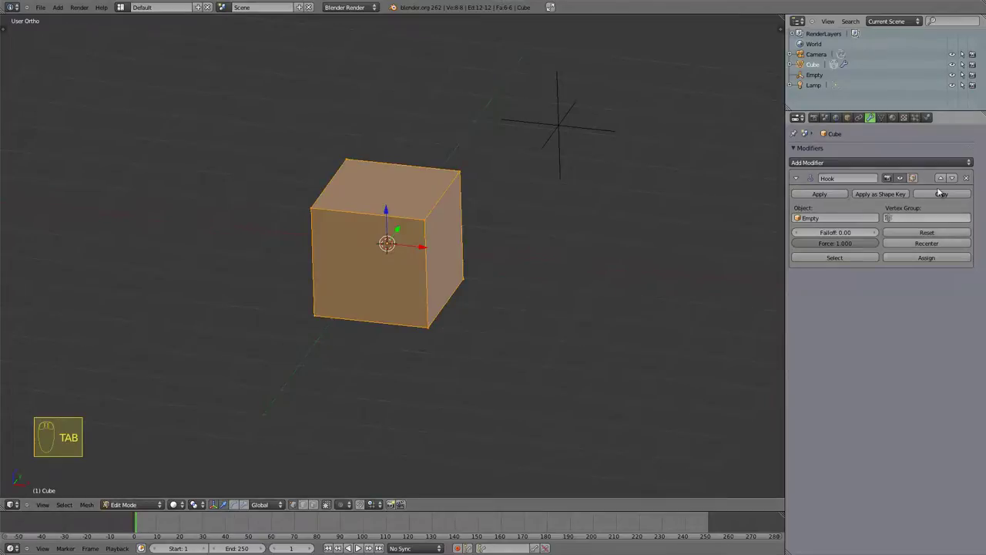
Target the Hook at Empty and assign the cube's top corner vertex to it in Edit Mode
key(Tab)
key(Tab)
key(Tab)
key(Tab)
key(Tab)
key(Tab)
key(Tab)
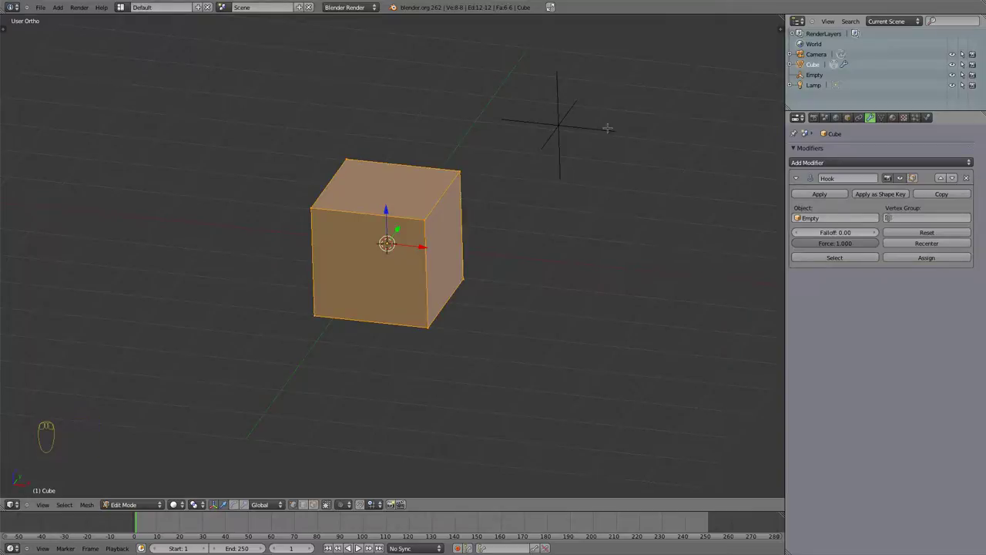
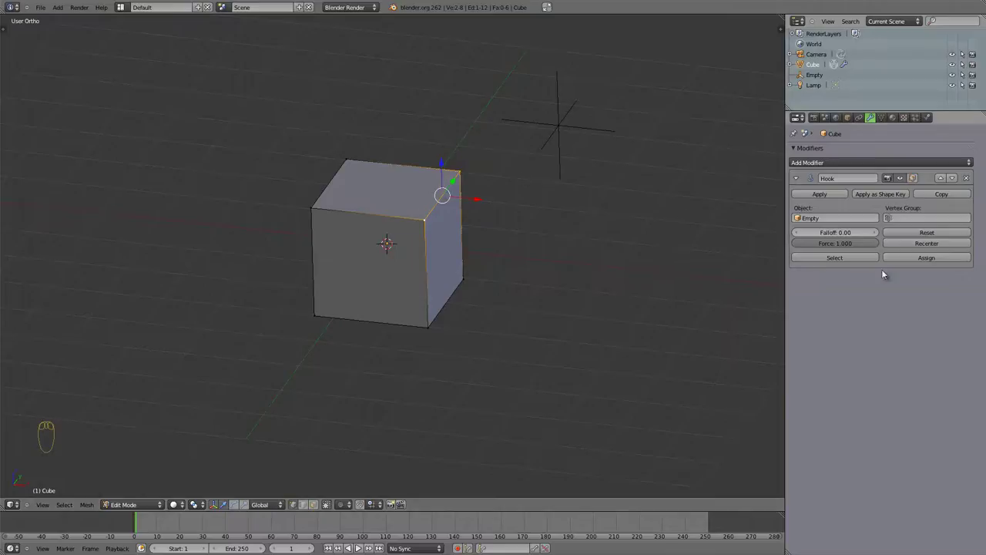
click(947, 260)
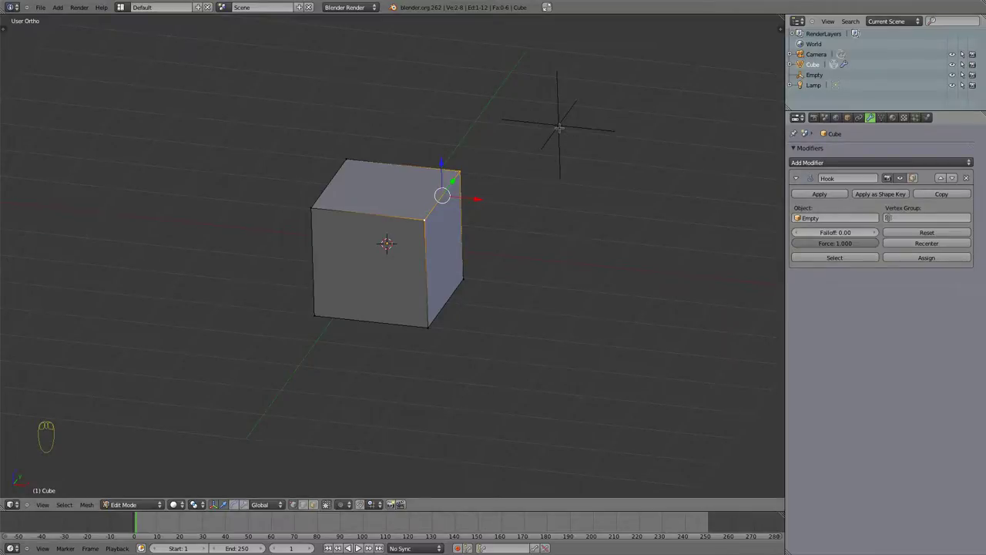
Move the Empty to pull the cube's corner outward, then lower hook force to about 0.742
key(Tab)
drag(562, 253, 423, 256)
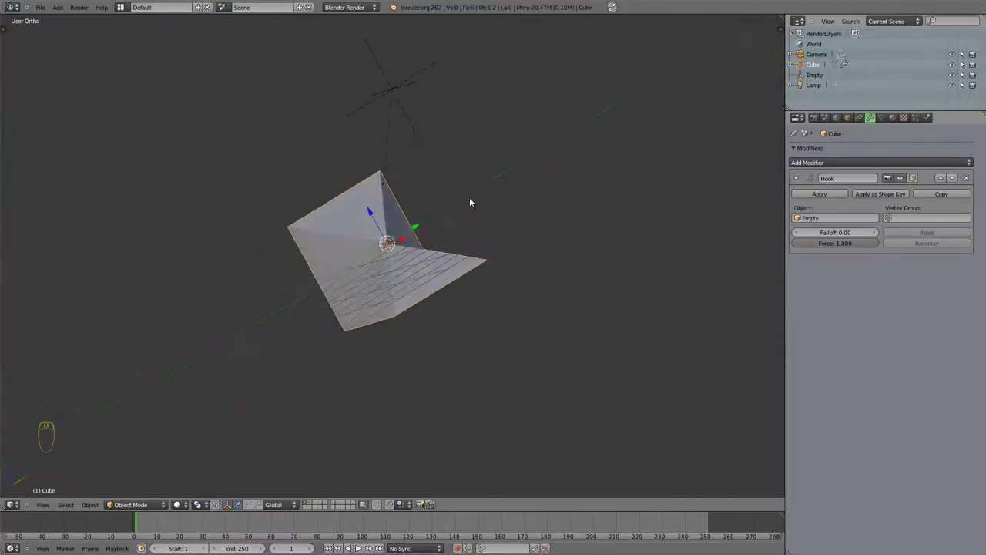
drag(385, 257, 363, 264)
drag(412, 236, 486, 183)
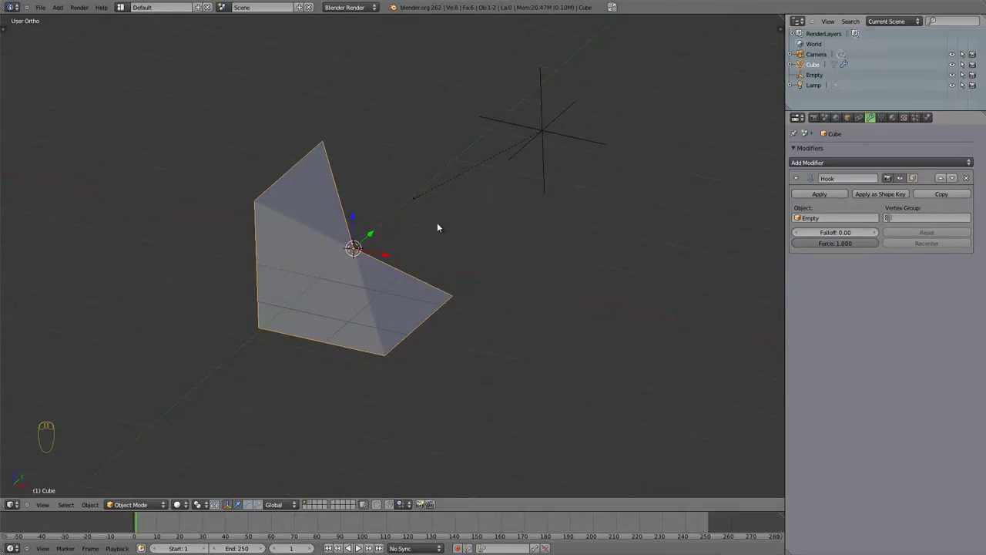
drag(543, 134, 861, 248)
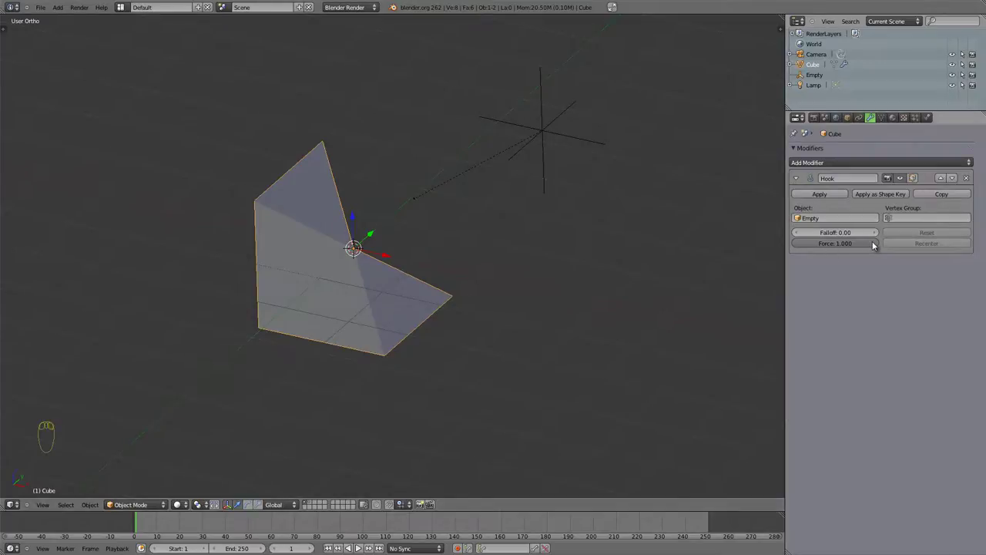
Set the hook force to 0.000 so the cube regains its shape, then select the Empty
click(875, 245)
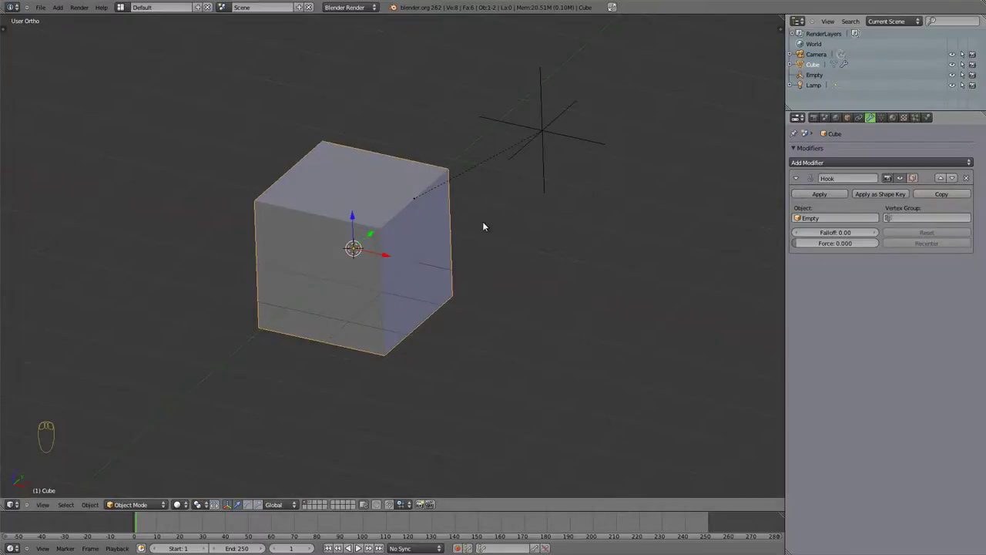
drag(422, 233, 870, 249)
click(824, 247)
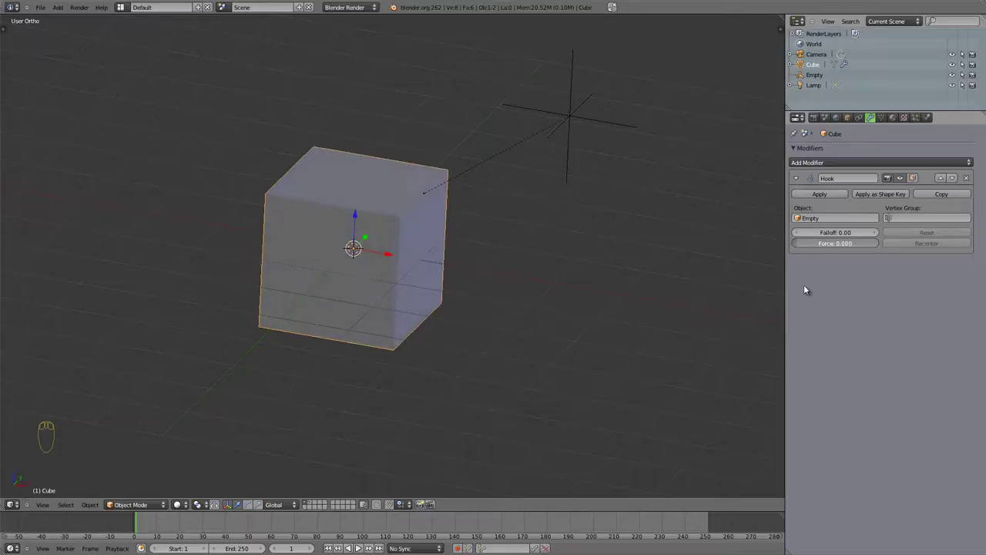
drag(422, 206, 377, 349)
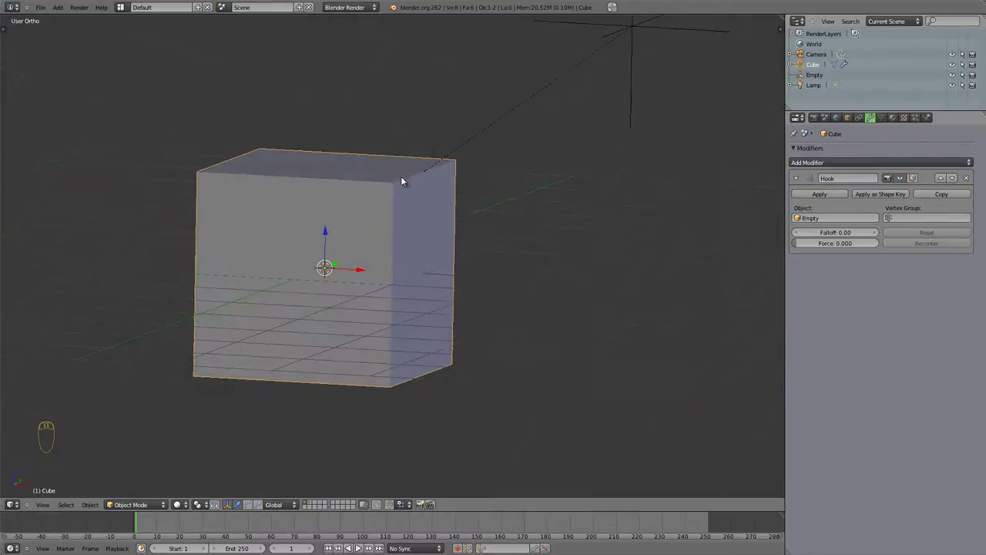
drag(364, 360, 574, 182)
right_click(568, 189)
Move the Empty, add Empty.001 above the cube, and edit the cube in wireframe
key(g)
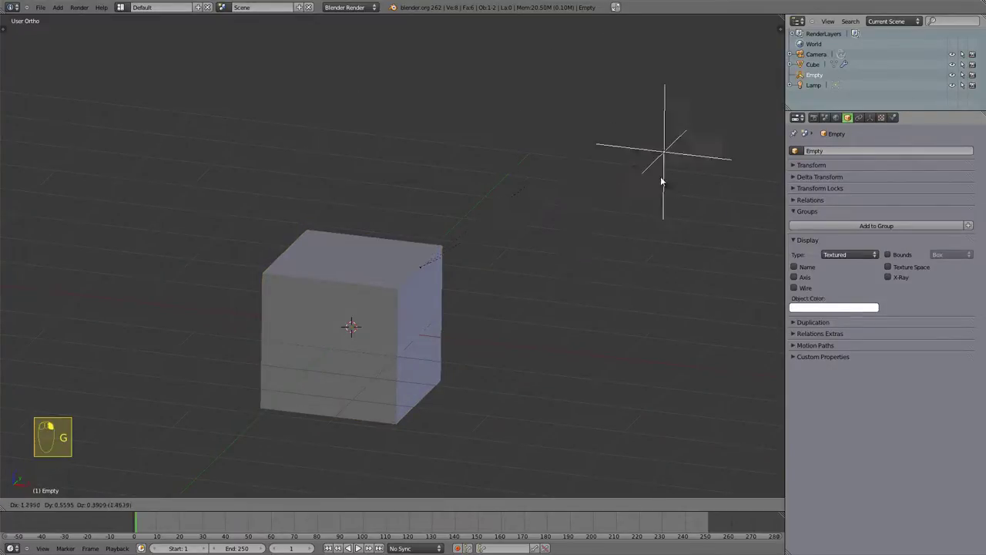
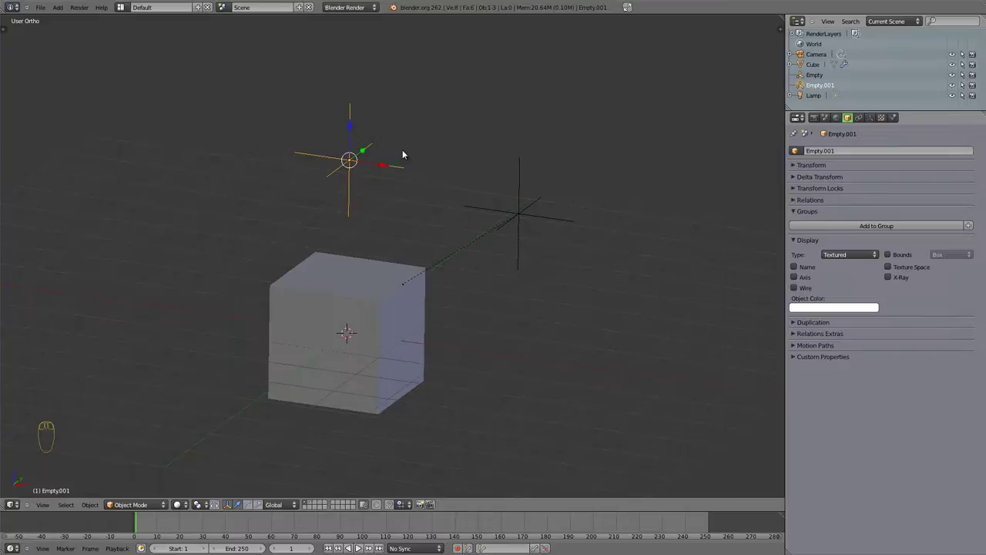
right_click(339, 276)
drag(395, 271, 380, 274)
key(z)
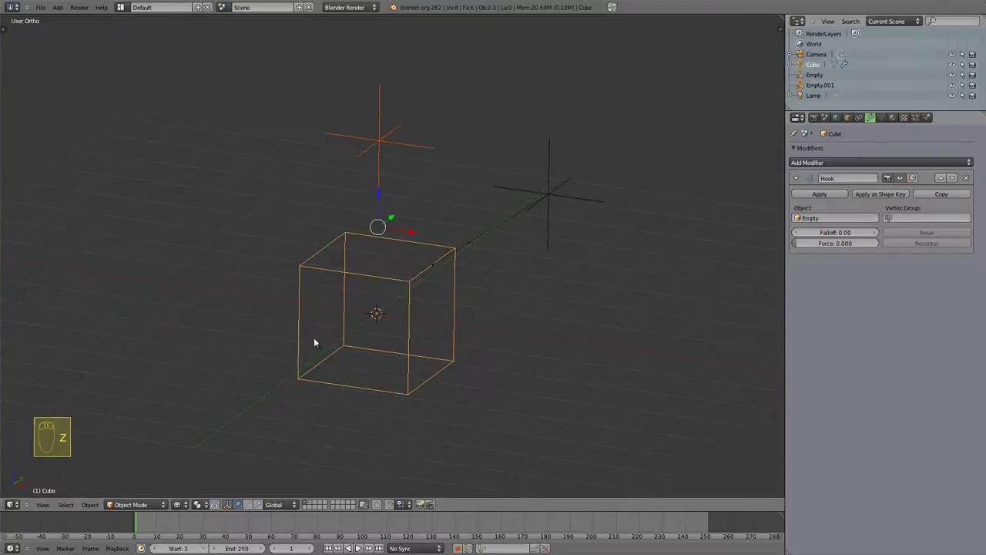
key(z)
key(Tab)
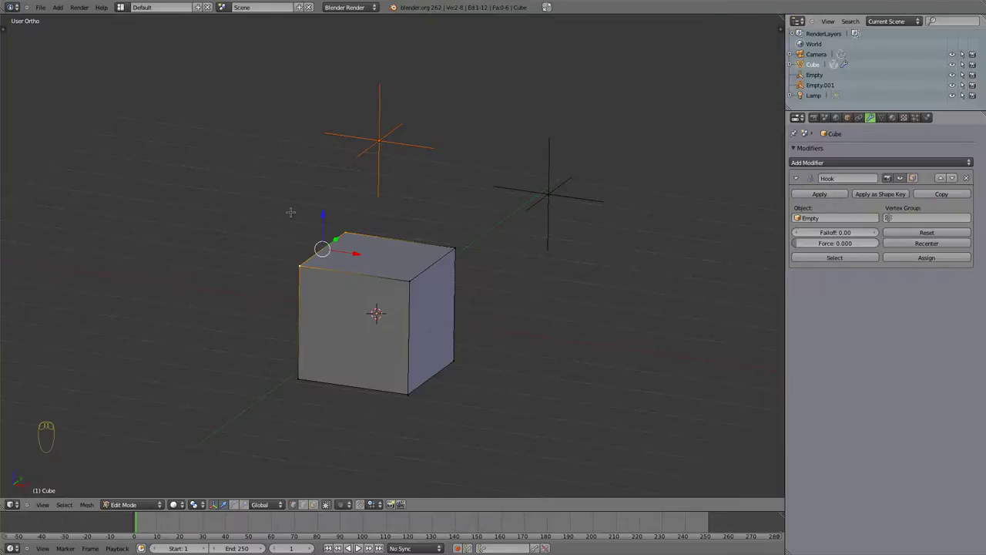
Hook a vertex to a new object, then delete the created Empty.002, leaving that hook targetless
key(ctrl+h)
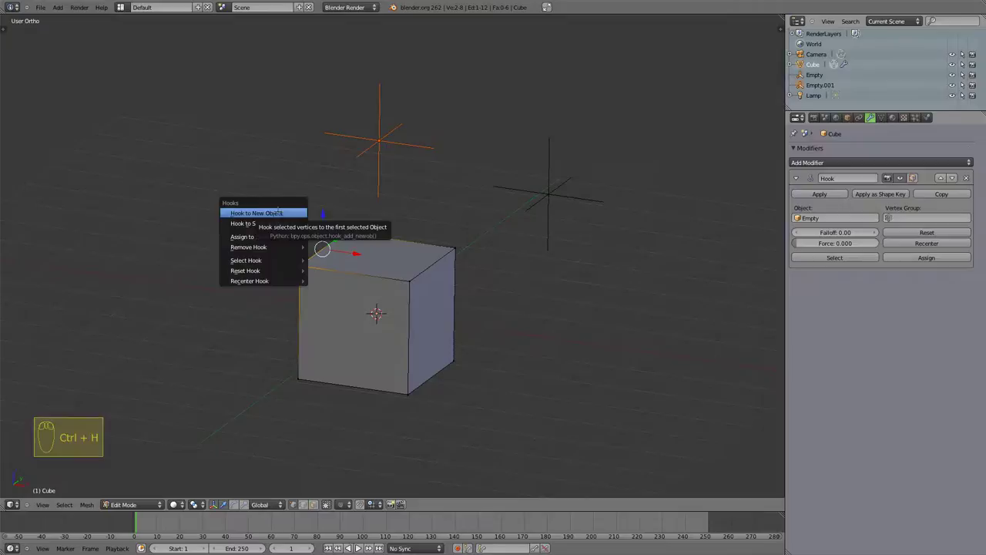
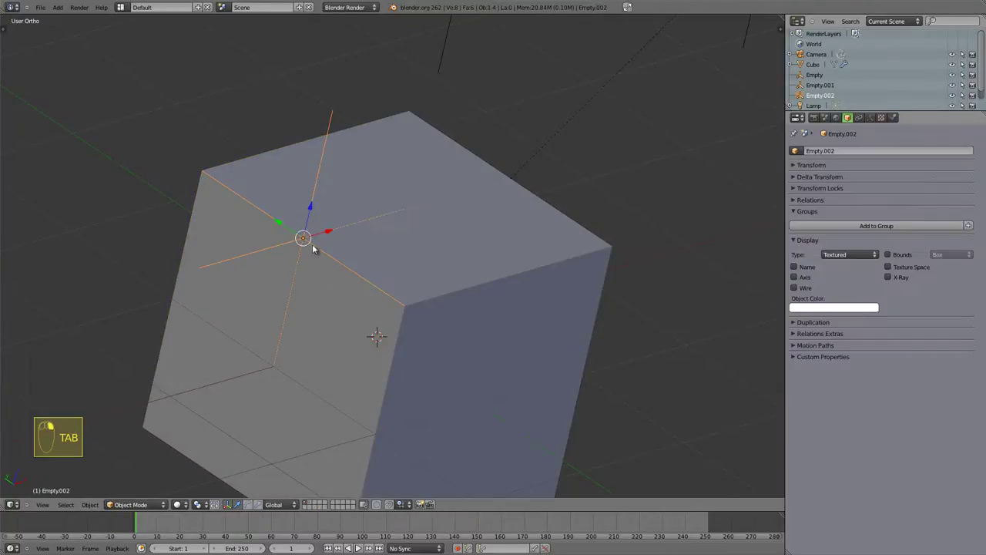
key(g)
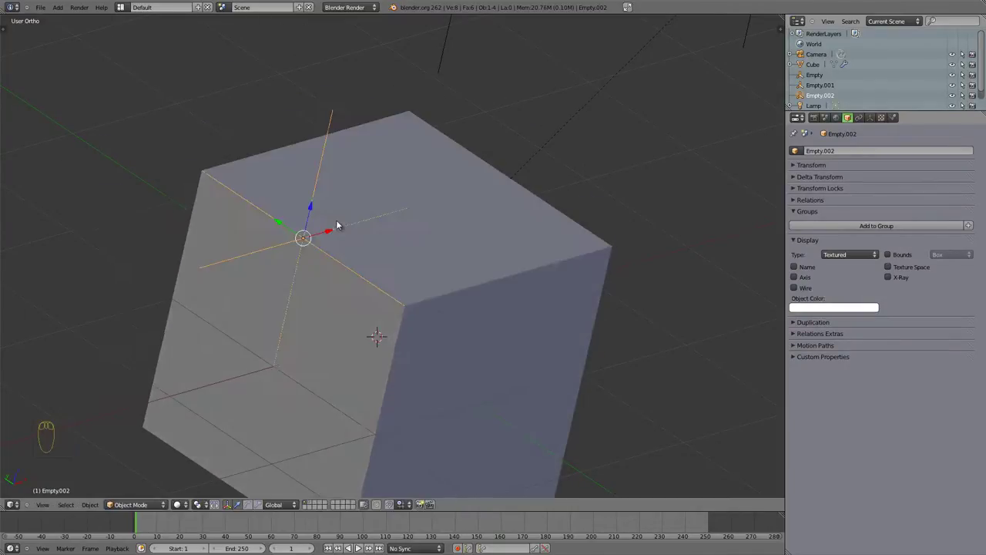
key(x)
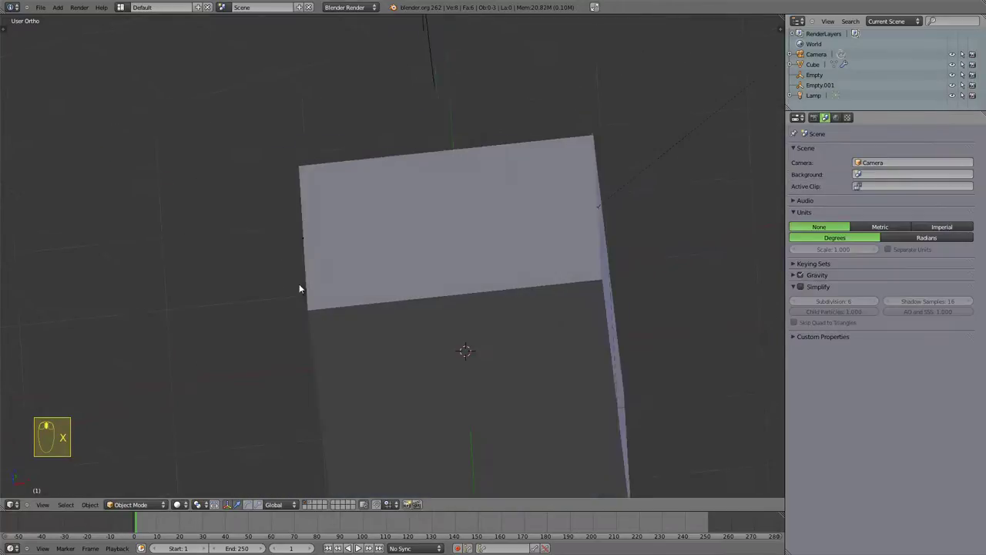
right_click(421, 268)
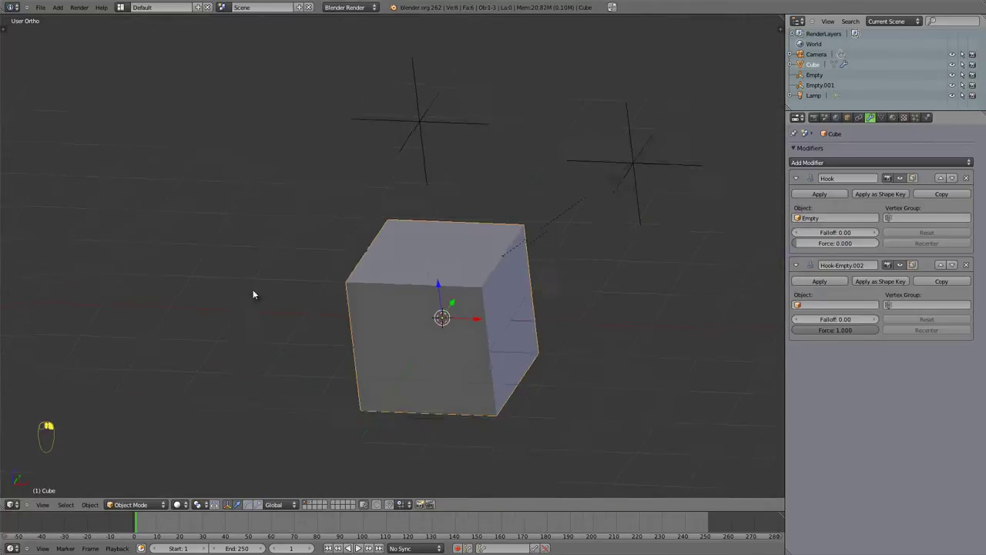
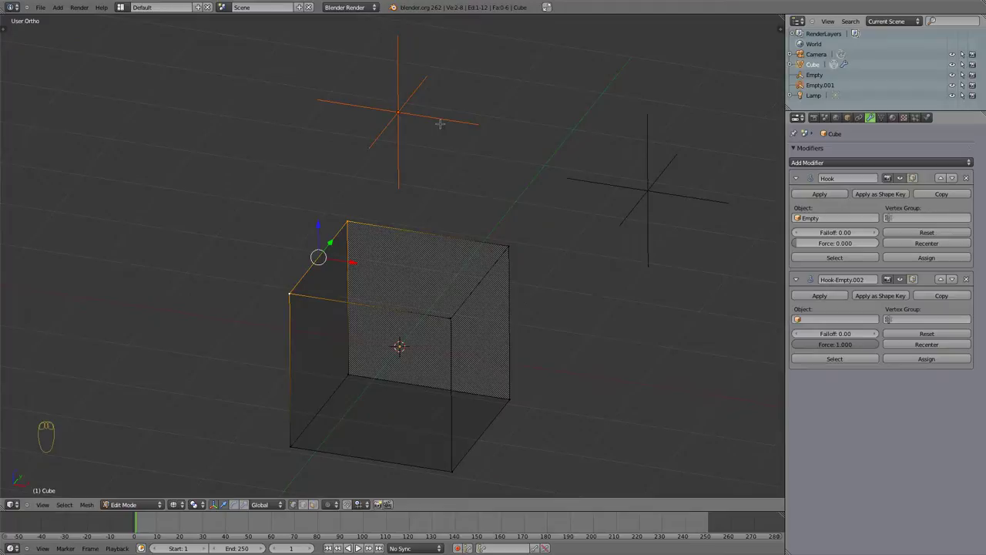
Hook the corner to Empty.001, remove the targetless hook modifier, and return to object mode
key(ctrl+h)
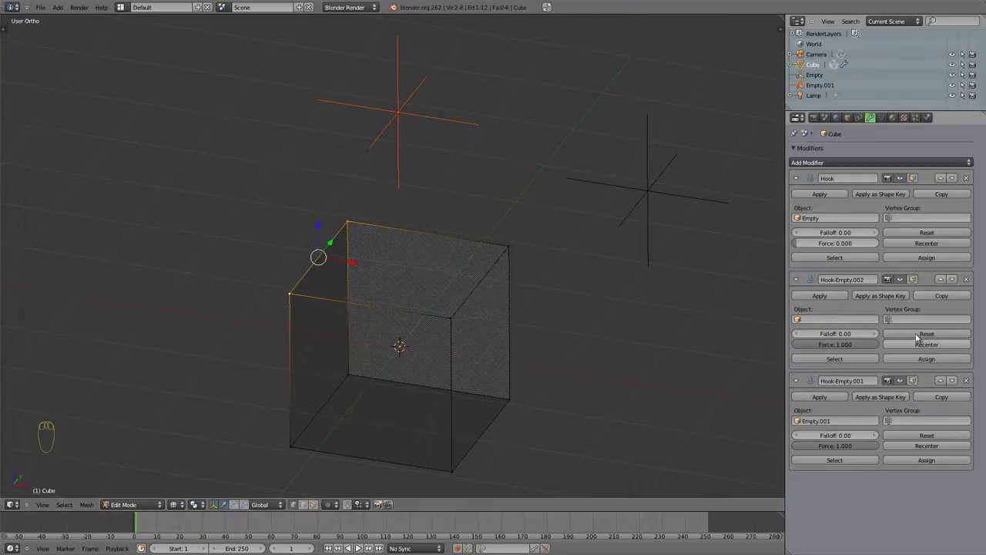
click(968, 282)
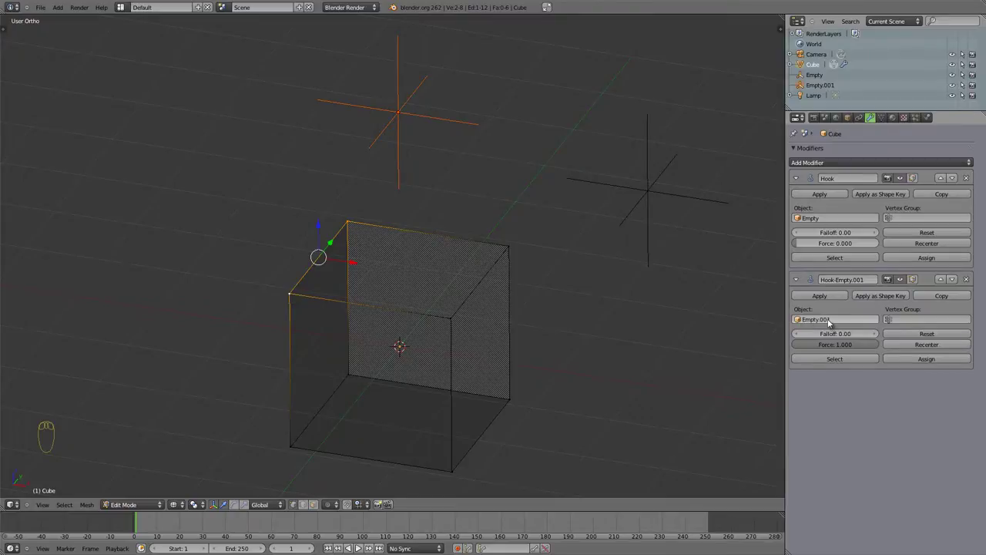
key(Tab)
Move Empty.001 along one axis, stretching the cube's hooked corner into a point
right_click(402, 111)
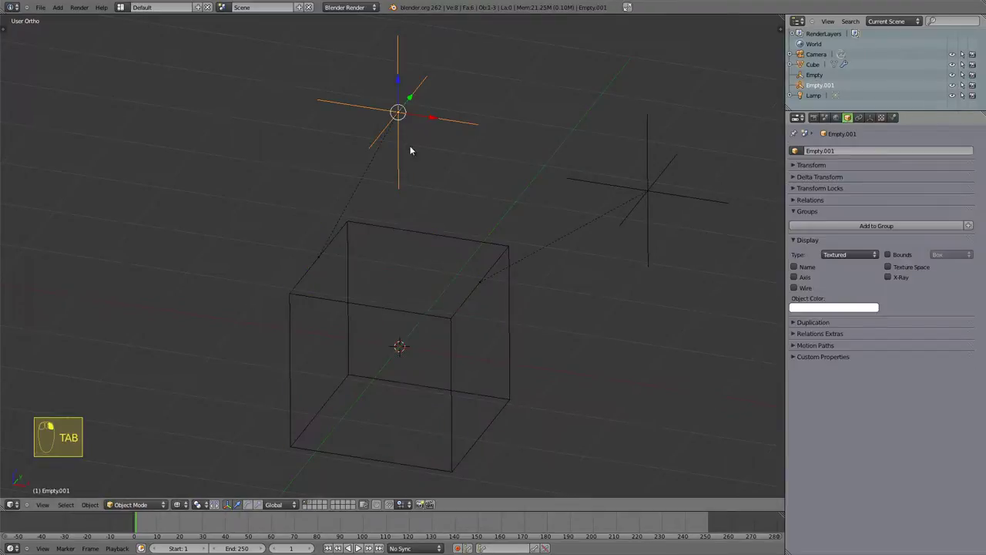
key(g)
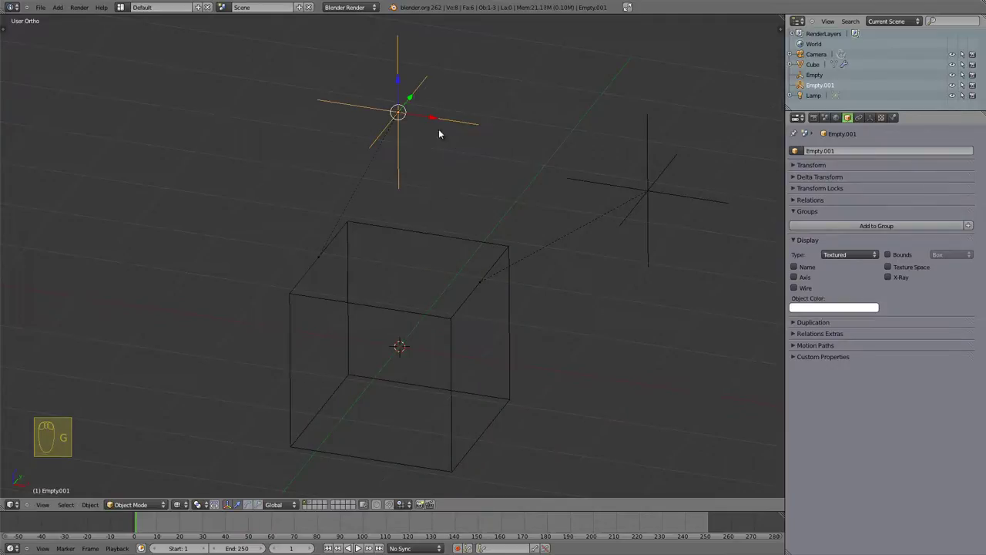
drag(448, 292, 405, 152)
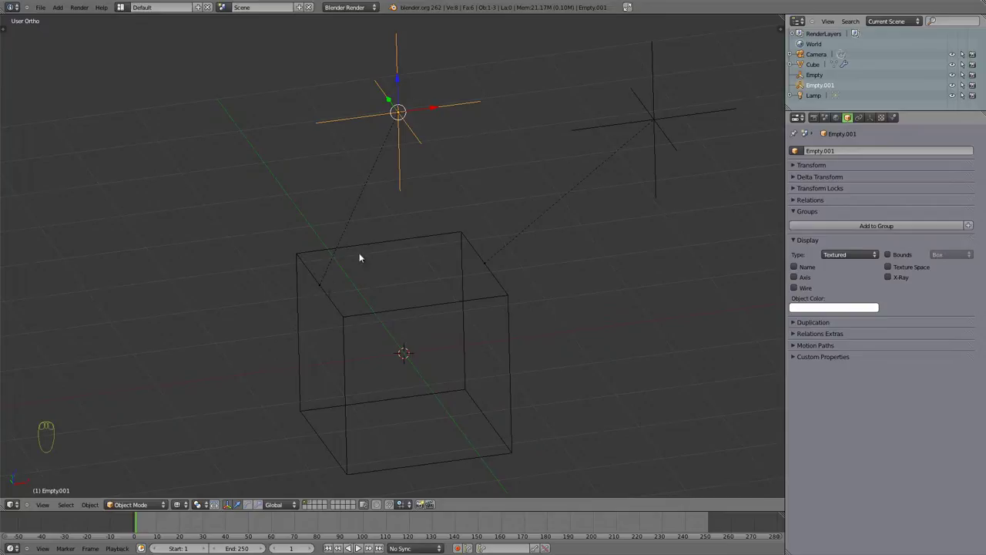
click(433, 110)
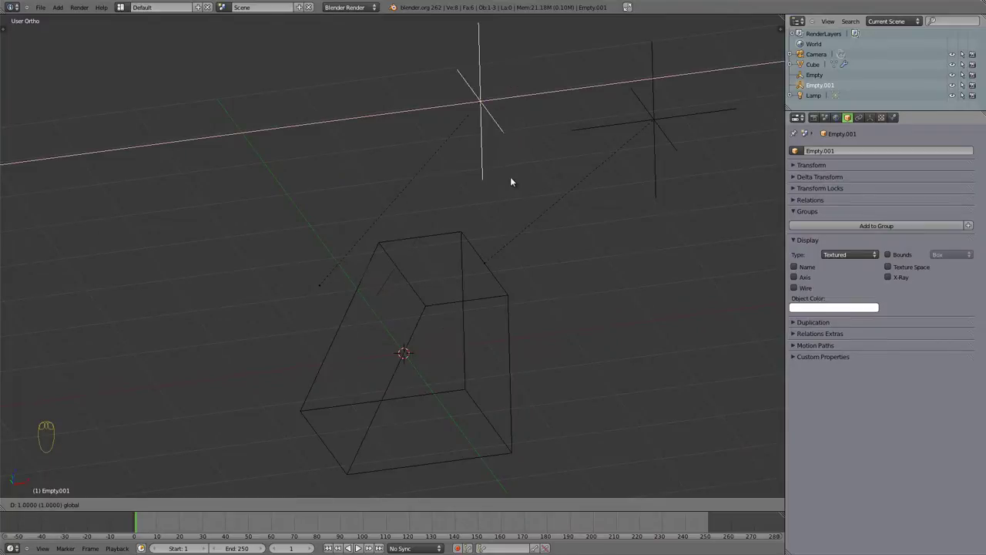
middle_click(371, 293)
drag(439, 309, 425, 192)
Rotate Empty.001 in solid shading and inspect the deformed cube from several angles
key(z)
key(r)
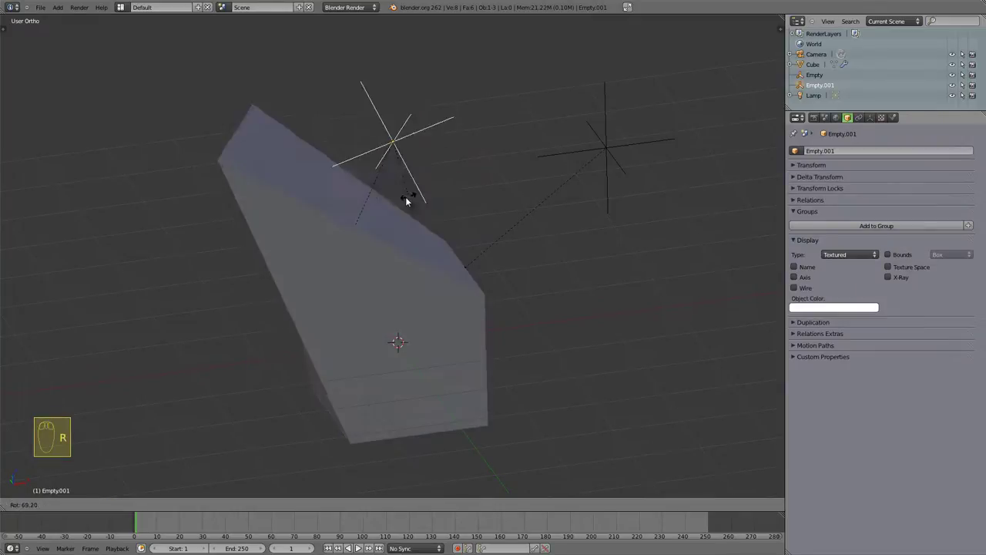
key(s)
key(Escape)
click(401, 163)
key(r)
key(g)
drag(358, 288, 382, 196)
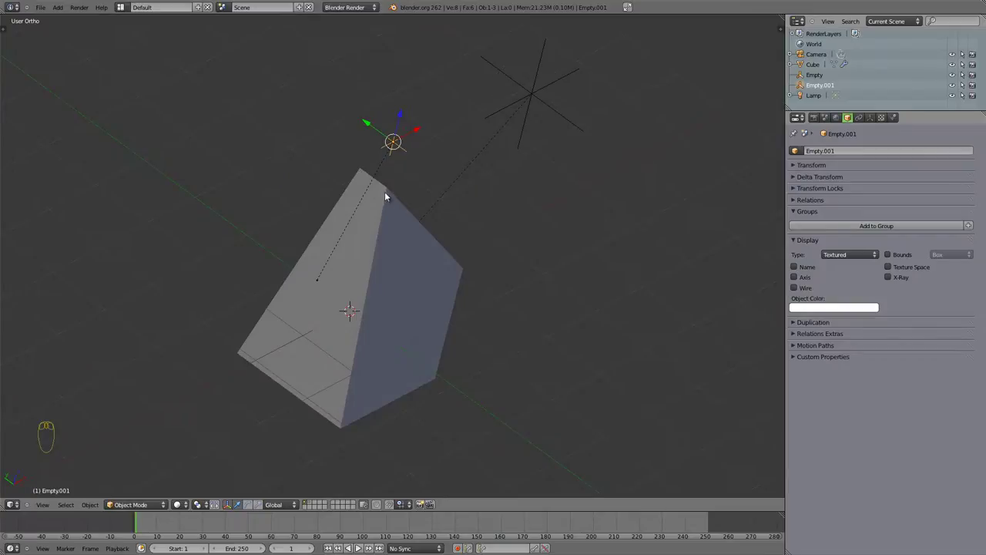
drag(381, 327, 400, 135)
drag(432, 228, 869, 334)
Lower Hook-Empty.001's force to 0.343
click(870, 335)
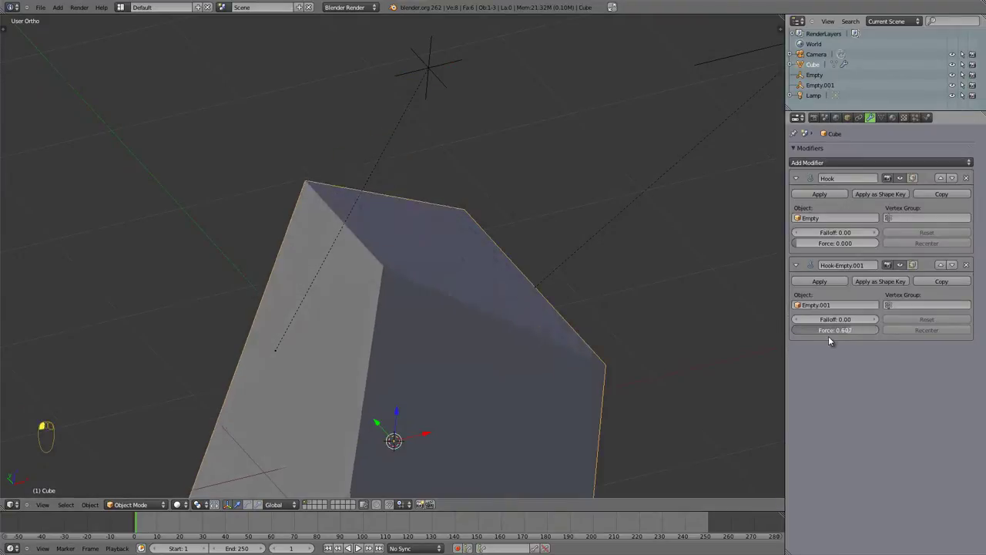
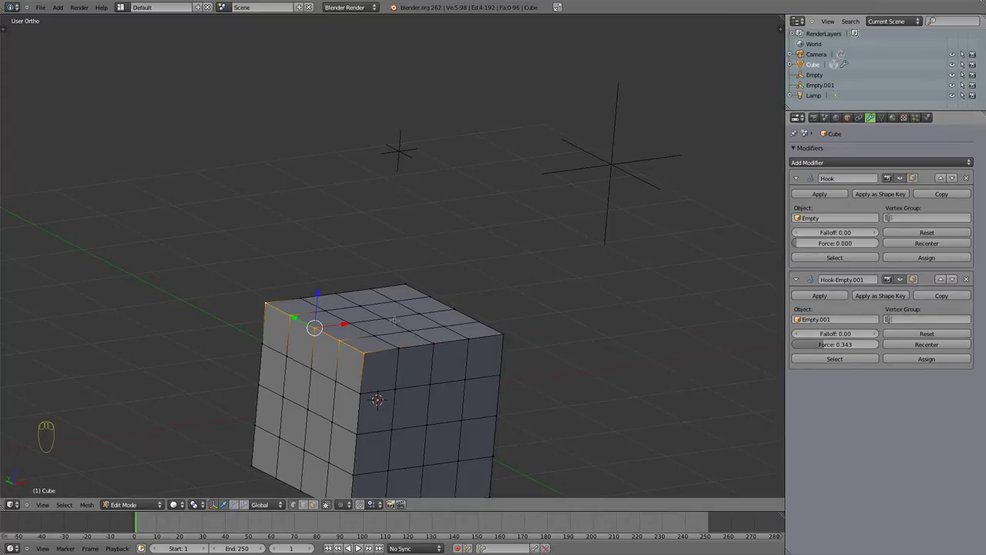
Check which vertices are assigned to Hook-Empty.001 via its Select button, then deselect them
key(a)
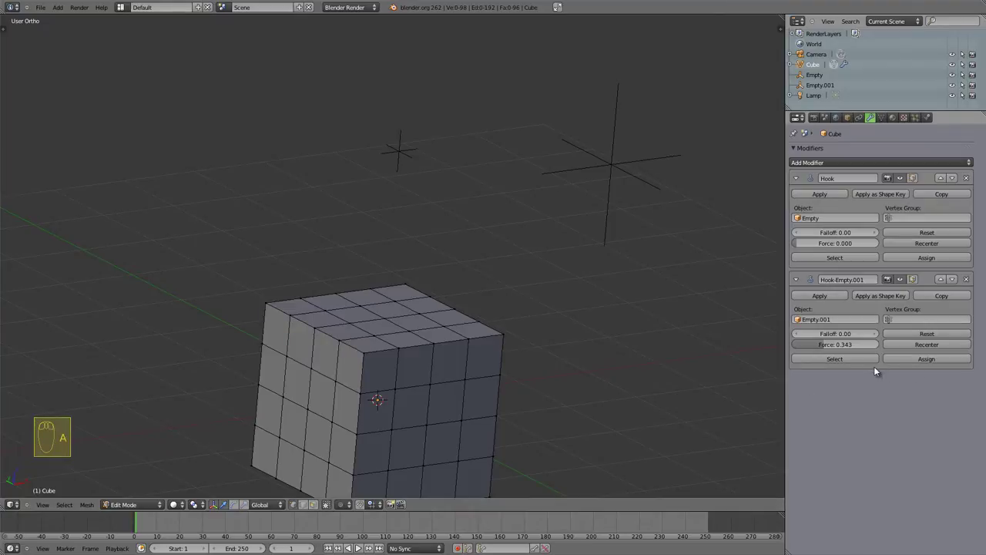
click(865, 362)
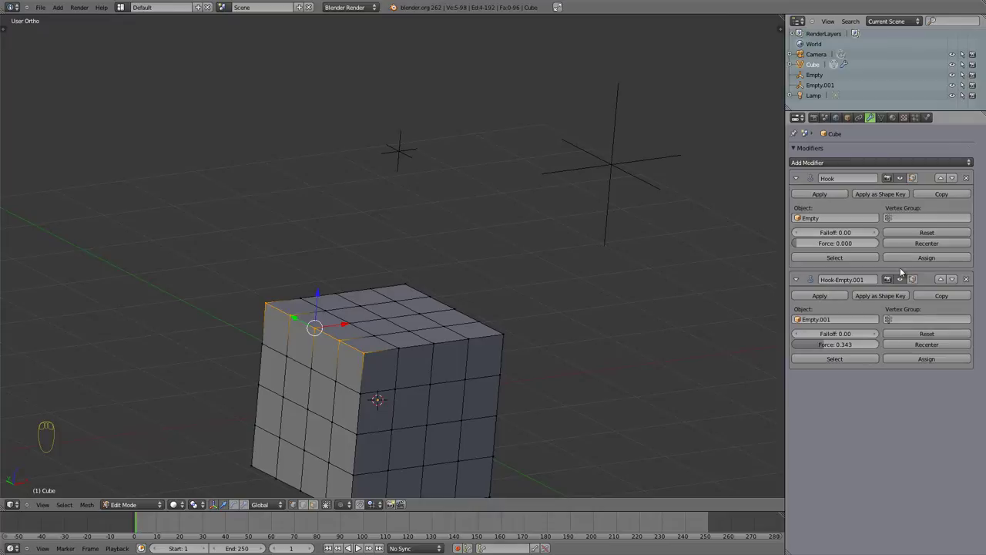
key(a)
key(a)
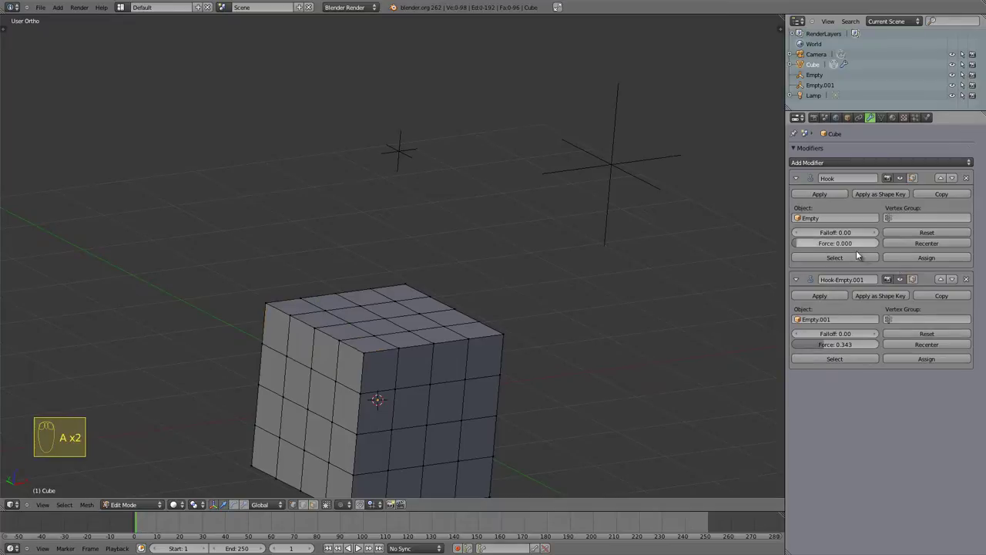
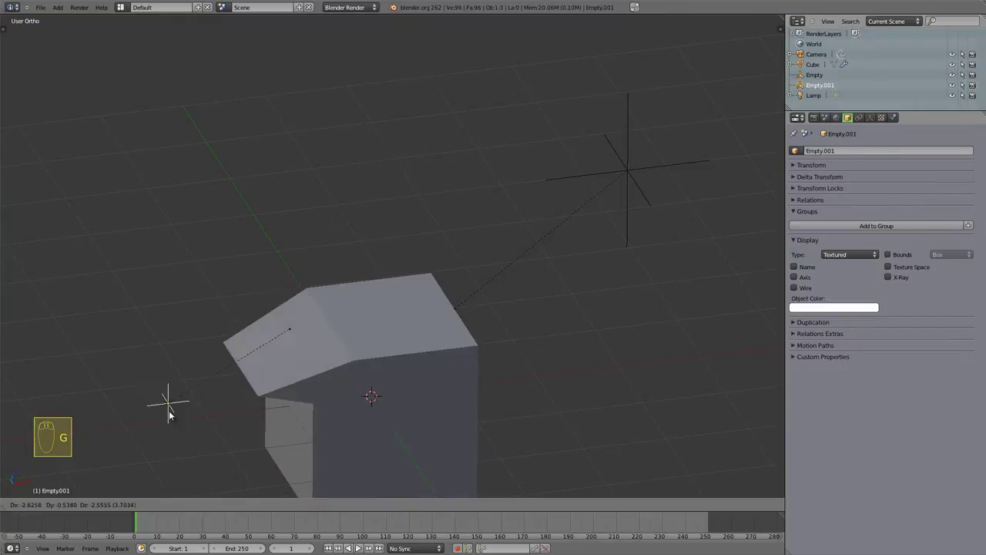
Select the cube and raise Hook-Empty.001's falloff to 1.00
click(108, 334)
drag(293, 400, 767, 340)
right_click(397, 223)
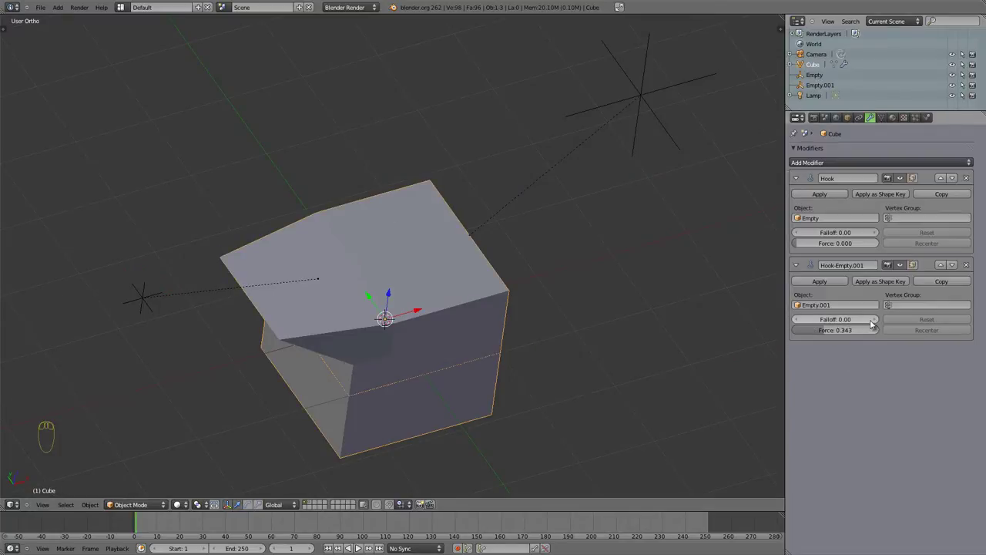
click(878, 323)
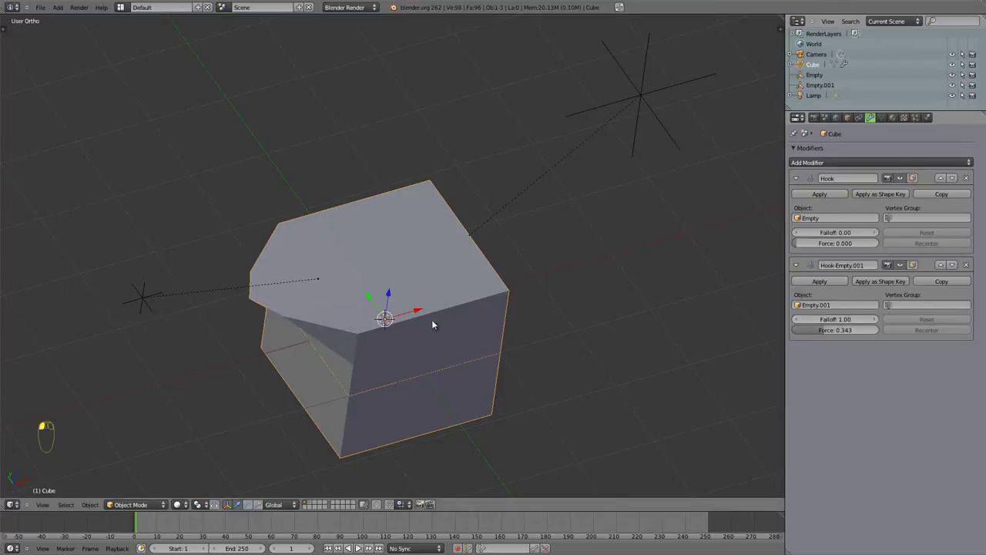
Move Empty.001 below the cube to see the falloff's effect, then reselect the cube
drag(411, 354, 228, 250)
right_click(228, 250)
drag(259, 282, 427, 263)
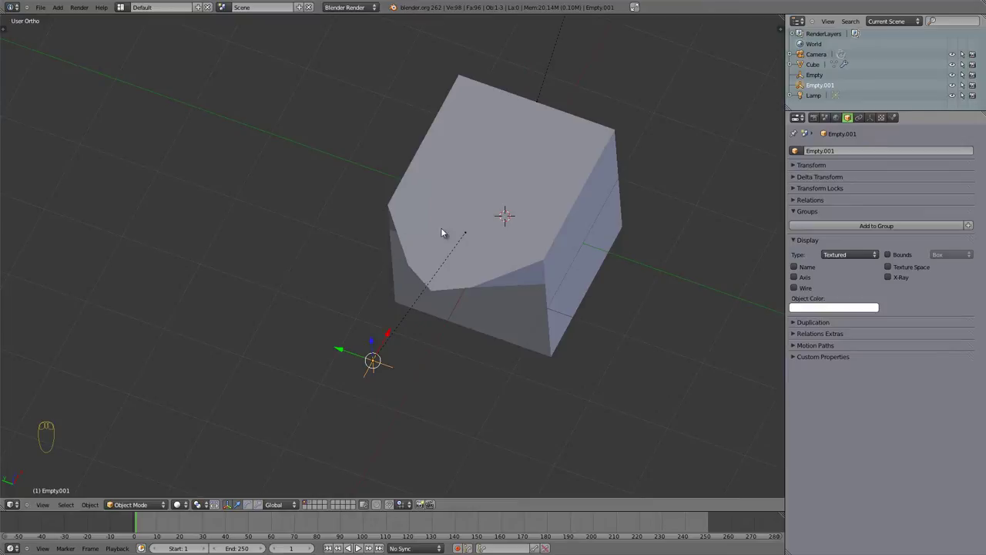
right_click(495, 228)
drag(875, 321, 830, 319)
Set Hook-Empty.001's falloff back to 0.00 and its force to 1.000, sharpening the corner wedge
click(850, 323)
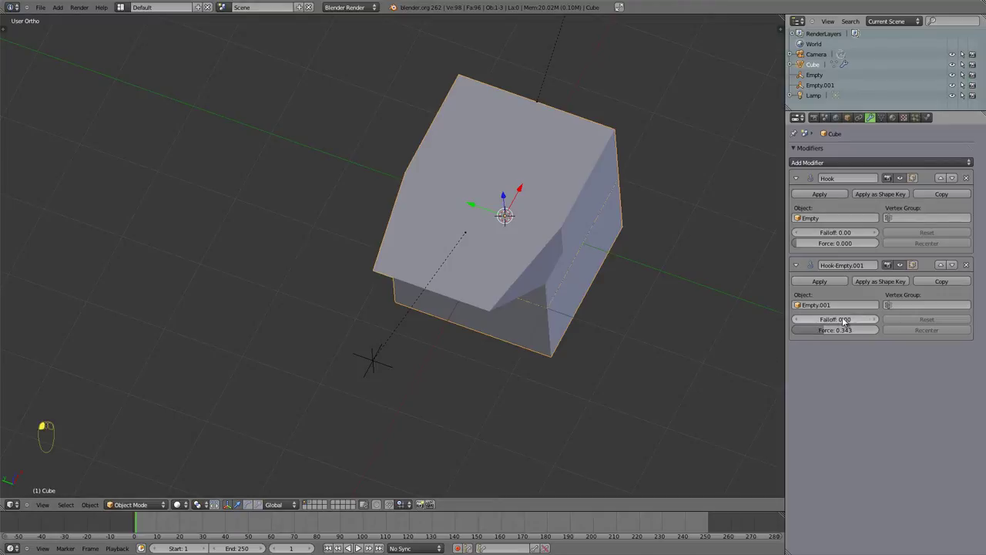
drag(834, 333, 840, 319)
click(880, 321)
drag(348, 381, 839, 325)
click(838, 325)
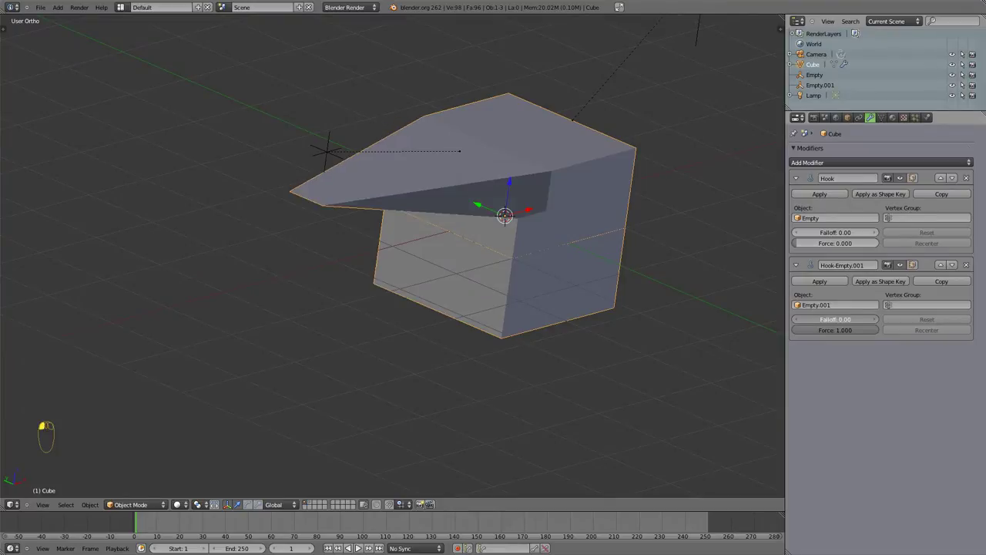
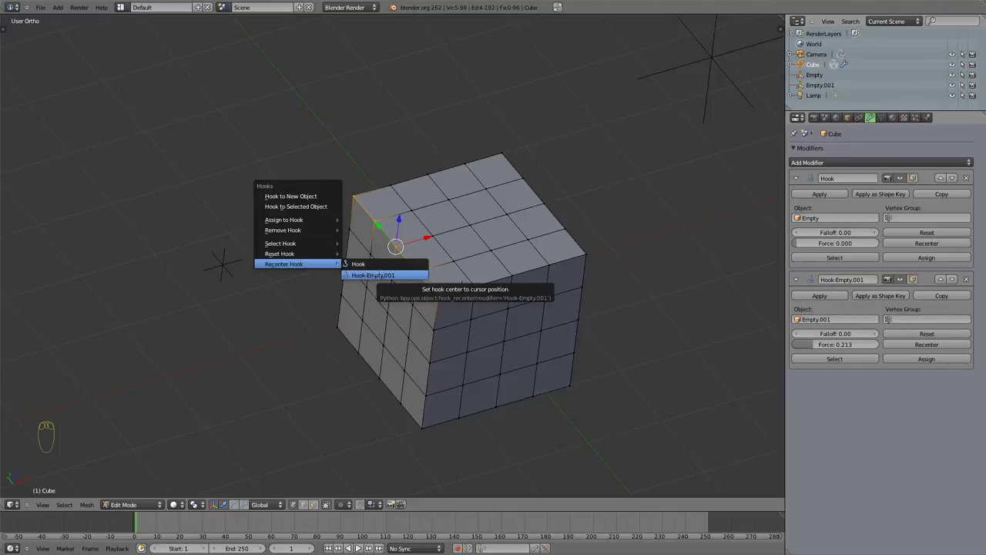
Recenter Hook-Empty.001 at the cube's middle, return to object mode and show wireframe
key(Tab)
drag(421, 297, 204, 183)
right_click(204, 183)
key(z)
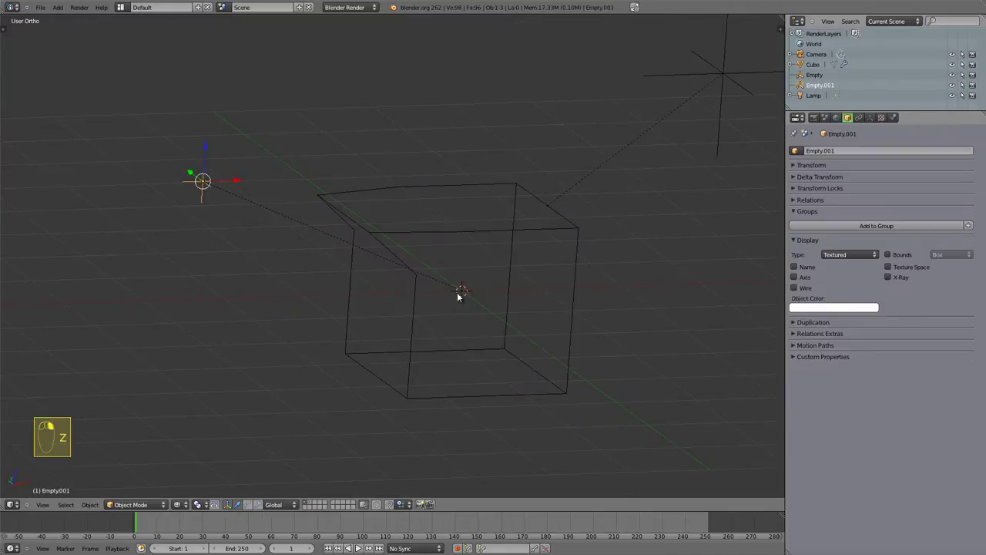
key(z)
Move Empty.001 to the upper left of the cube and confirm its position
right_click(193, 175)
key(g)
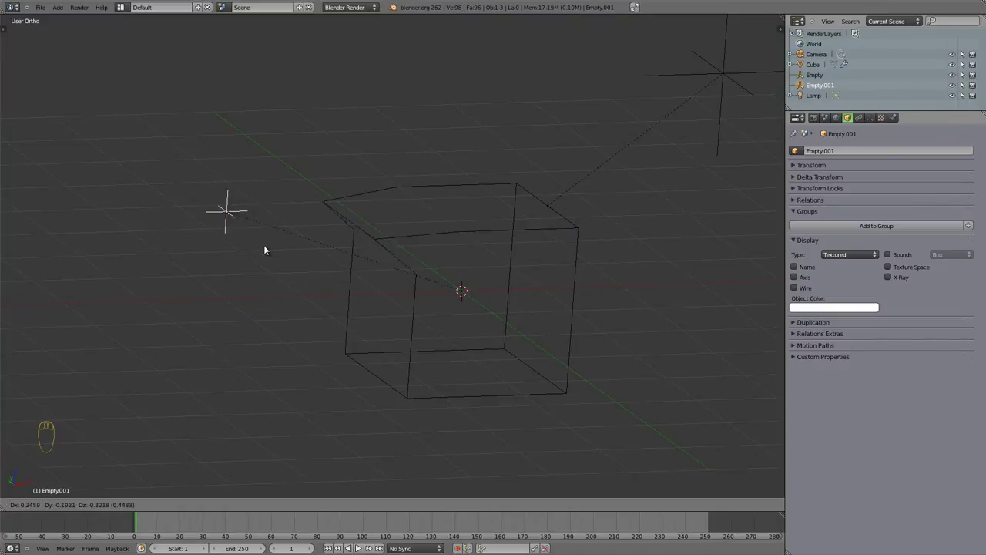
drag(427, 298, 347, 54)
key(g)
key(g)
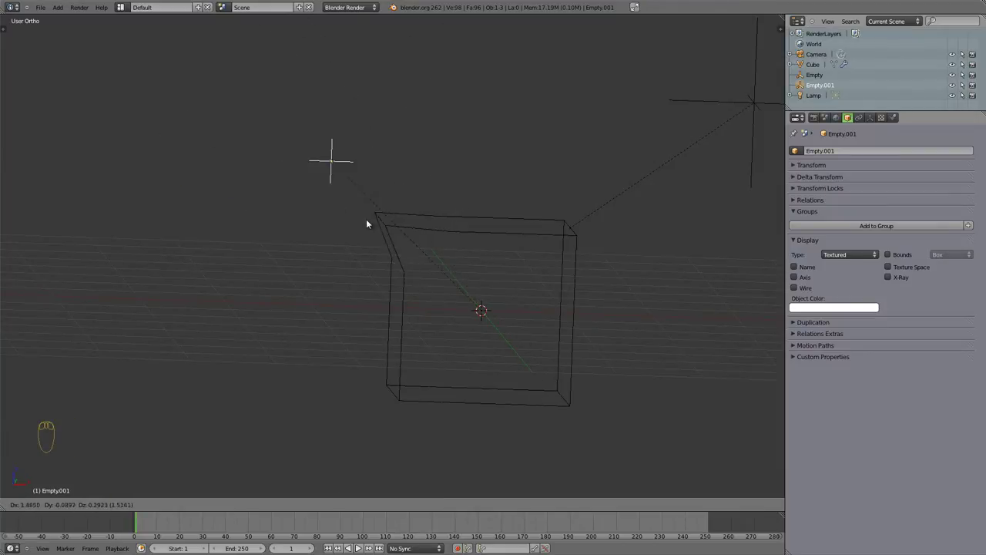
click(328, 210)
key(Escape)
Reposition Empty.001 above the cube so its hooked corner pulls into a tall spike
right_click(452, 233)
middle_click(500, 265)
right_click(821, 351)
middle_click(825, 334)
click(871, 341)
right_click(306, 142)
key(g)
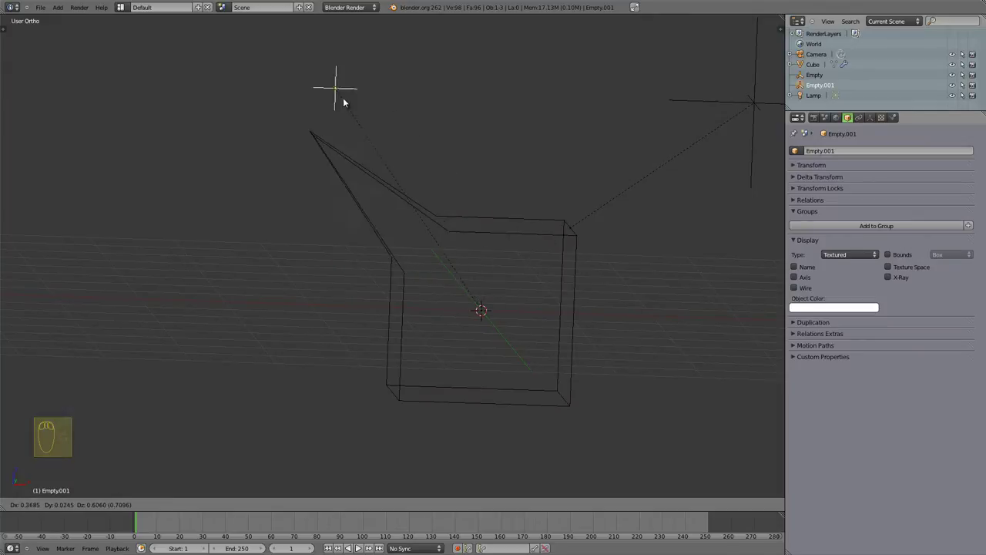
click(396, 160)
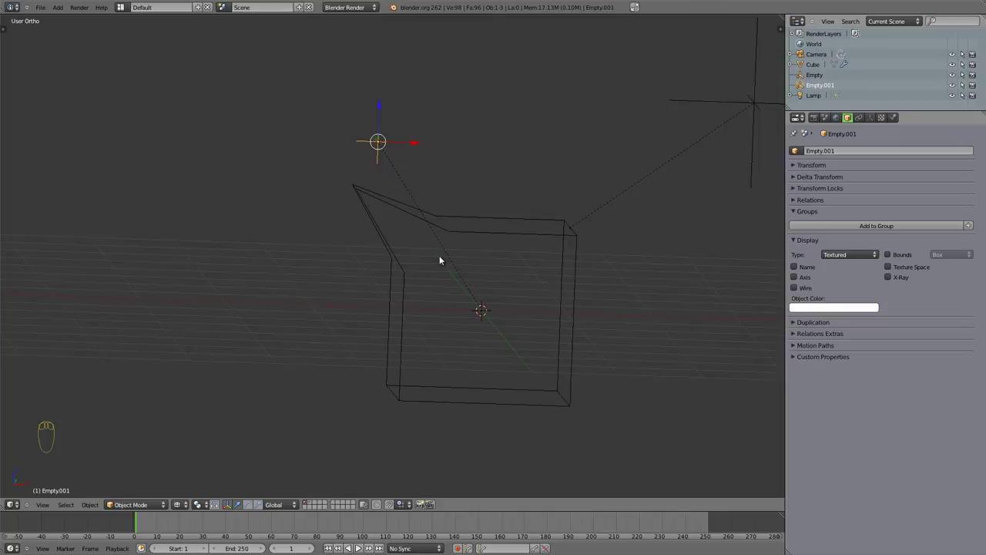
key(g)
Select the cube and zoom out to frame the whole spiked scene
drag(390, 285, 393, 236)
right_click(458, 246)
key(Tab)
key(Tab)
key(a)
key(Tab)
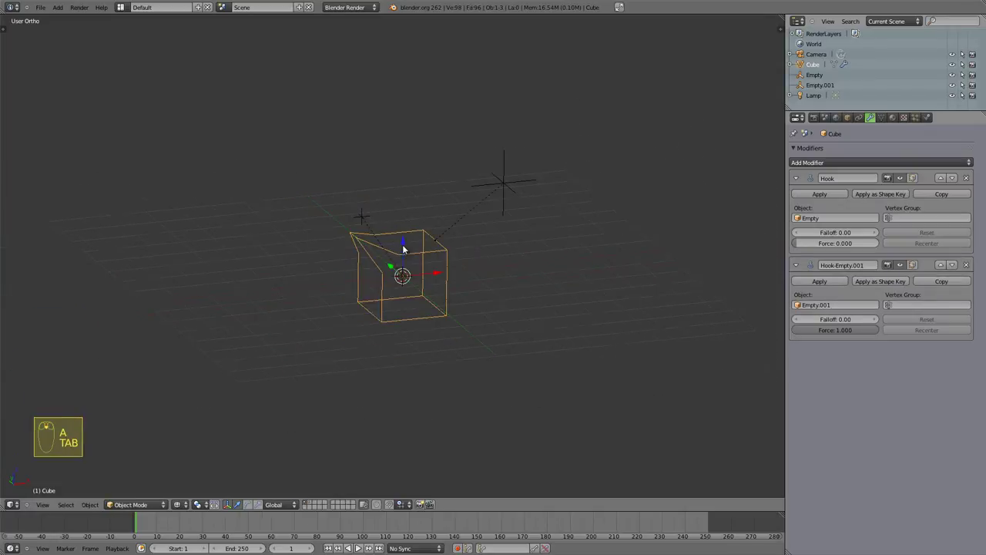
drag(375, 291, 463, 290)
scroll(up, 3)
drag(449, 289, 482, 210)
drag(416, 302, 316, 217)
key(KP_1)
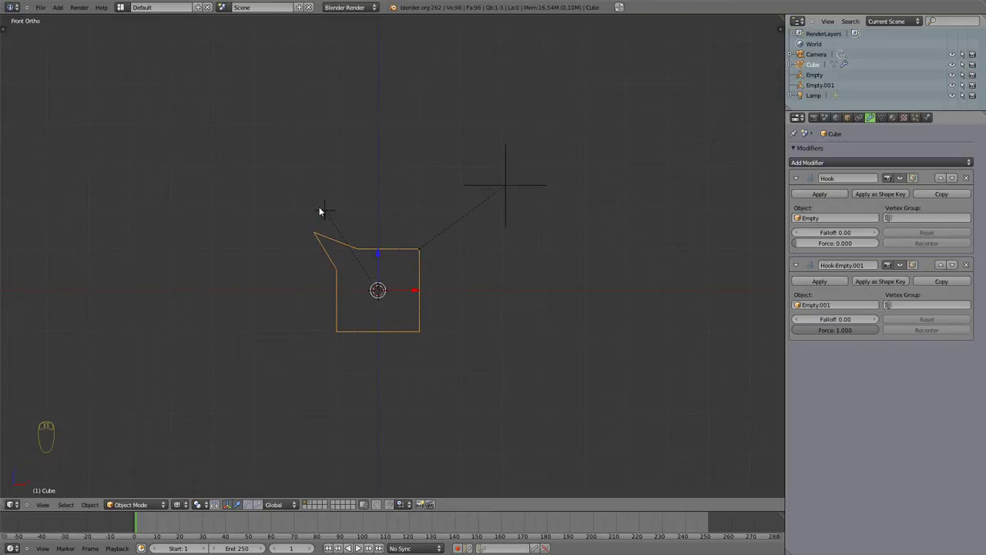